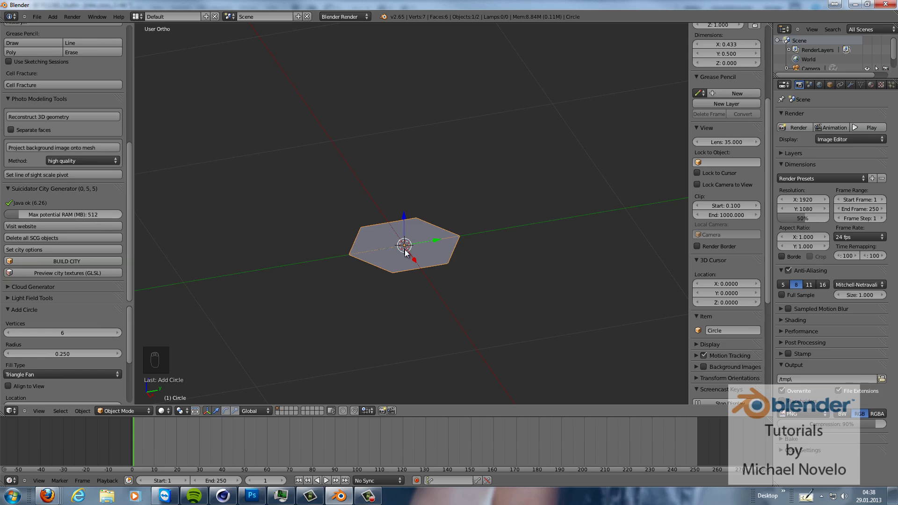
- Lift the hexagon's centre vertex up 0.25 along Z to form a six-sided pyramid tip, then deselect
{"action": "key", "text": "Tab"}
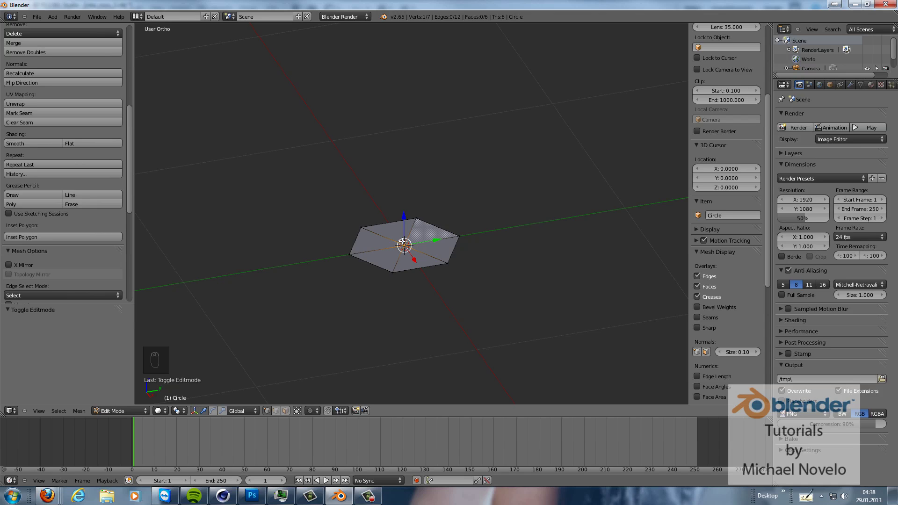
{"action": "key", "text": "g"}
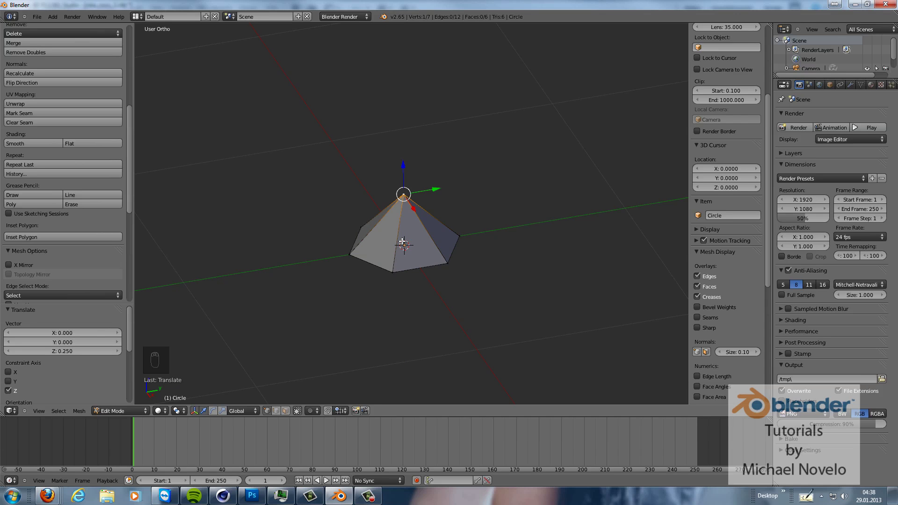
{"action": "middle_click", "coordinate": [415, 205]}
{"action": "key", "text": "a"}
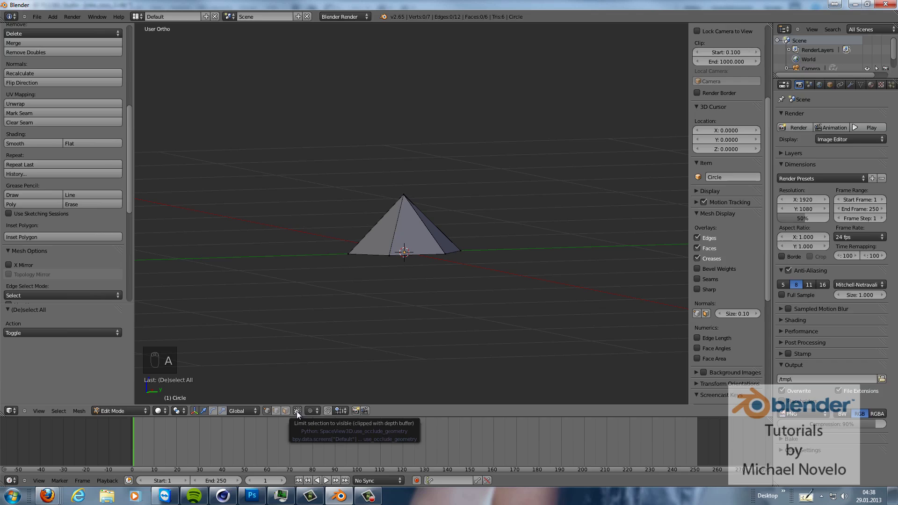
{"action": "left_click_drag", "start_coordinate": [328, 247], "coordinate": [338, 257]}
{"action": "key", "text": "a"}
{"action": "key", "text": "a"}
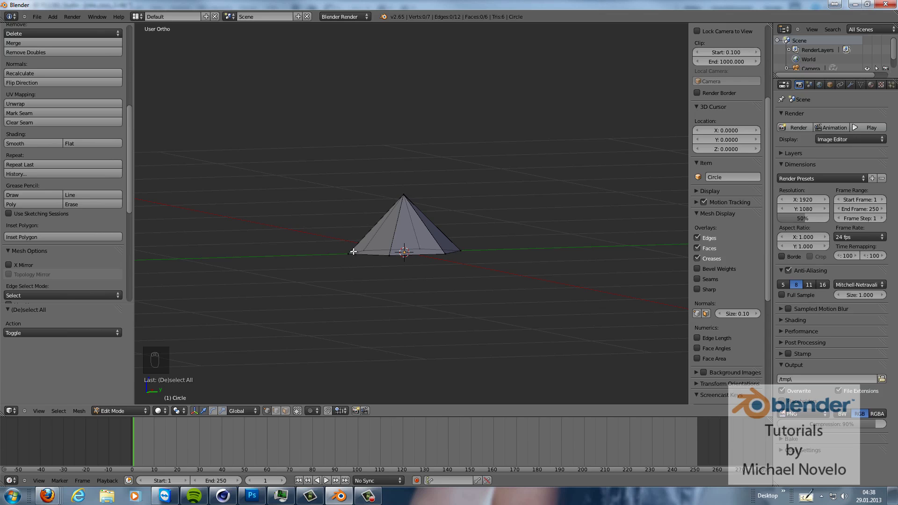
- Extrude the hexagon's rim down along Z into a long prism body
{"action": "key", "text": "b"}
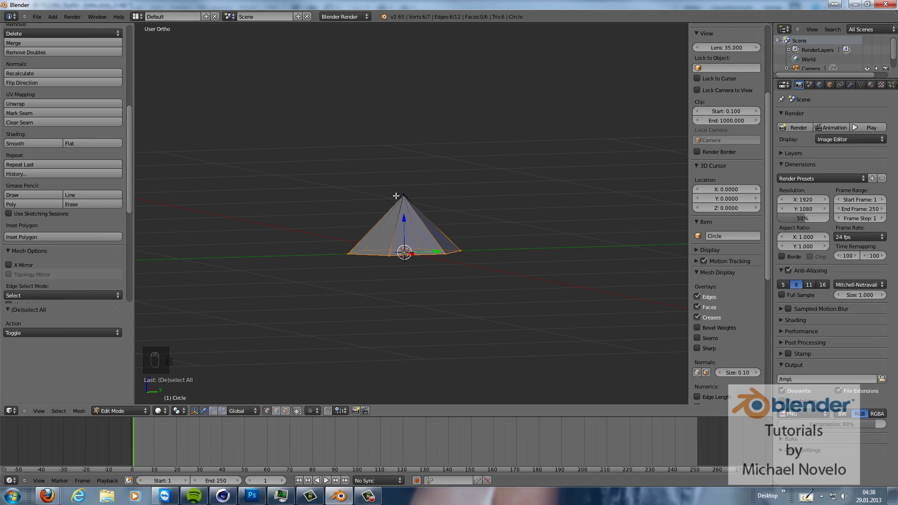
{"action": "key", "text": "e"}
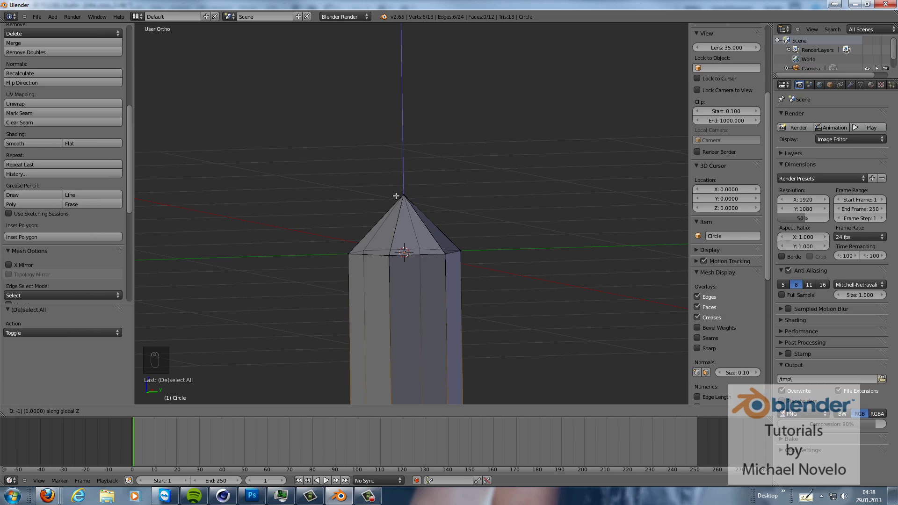
{"action": "left_click_drag", "start_coordinate": [466, 154], "coordinate": [466, 123]}
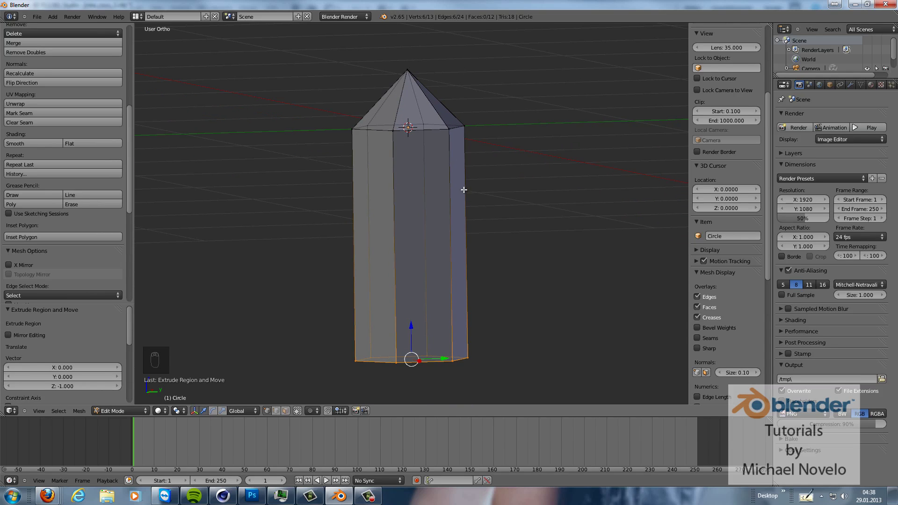
{"action": "key", "text": "e"}
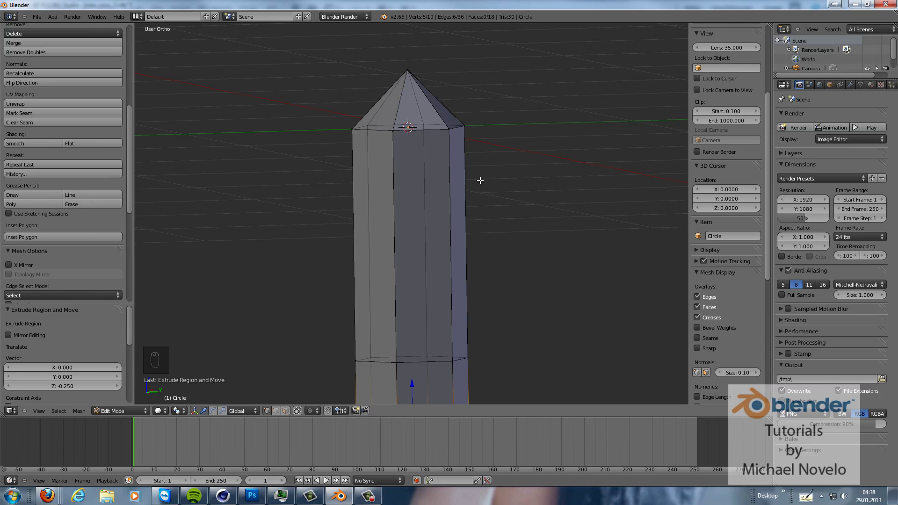
- Merge the bottom ring at centre into a pointed tip and view the crystal from the front
{"action": "key", "text": "w"}
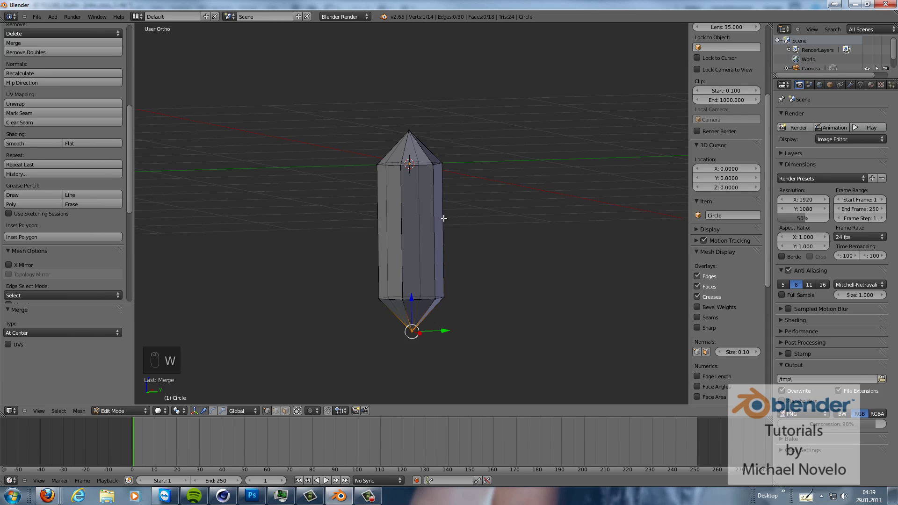
{"action": "left_click_drag", "start_coordinate": [427, 207], "coordinate": [415, 200]}
{"action": "left_click_drag", "start_coordinate": [415, 199], "coordinate": [418, 214]}
{"action": "key", "text": "KP_1"}
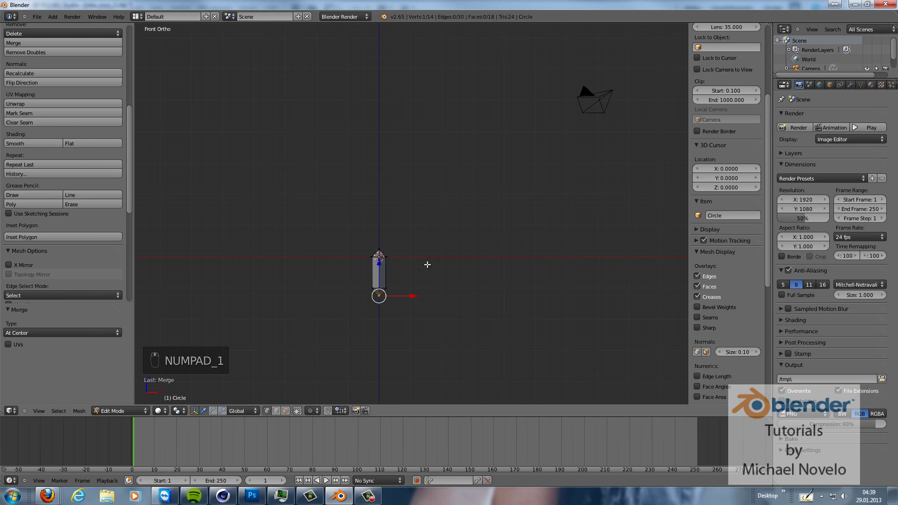
- Move the crystal up along Z so its bottom tip rests on the grid origin
{"action": "key", "text": "Tab"}
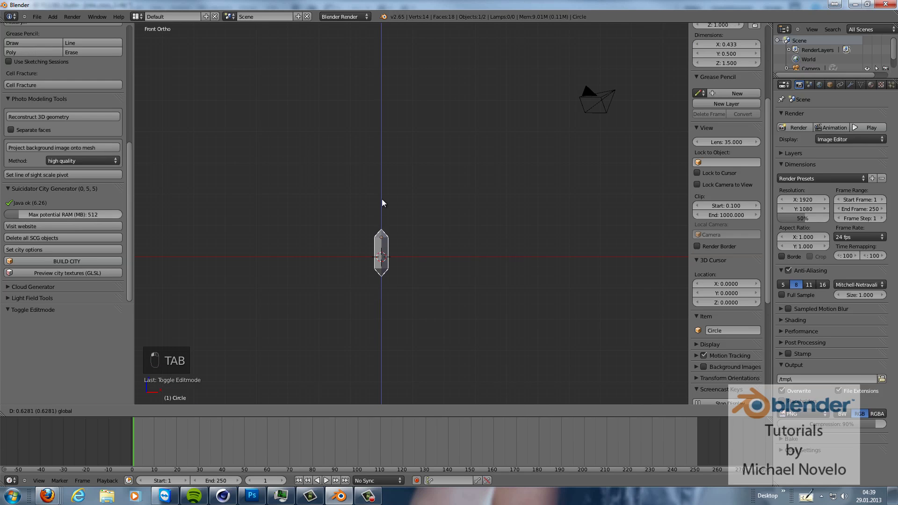
{"action": "left_click_drag", "start_coordinate": [385, 185], "coordinate": [324, 194]}
{"action": "left_click_drag", "start_coordinate": [324, 194], "coordinate": [356, 210]}
{"action": "left_click_drag", "start_coordinate": [357, 212], "coordinate": [371, 224]}
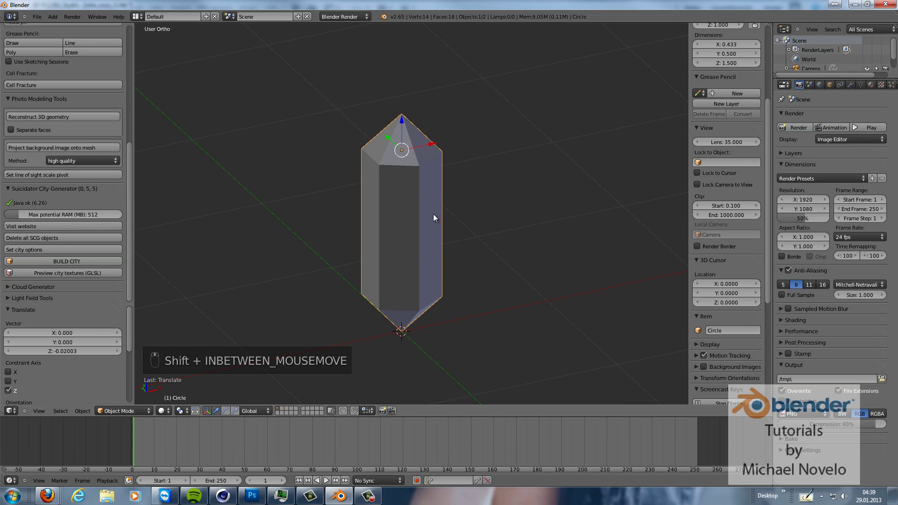
- Select all of the crystal's geometry in Edit Mode and give its edges full crease
{"action": "key", "text": "shift+Tab"}
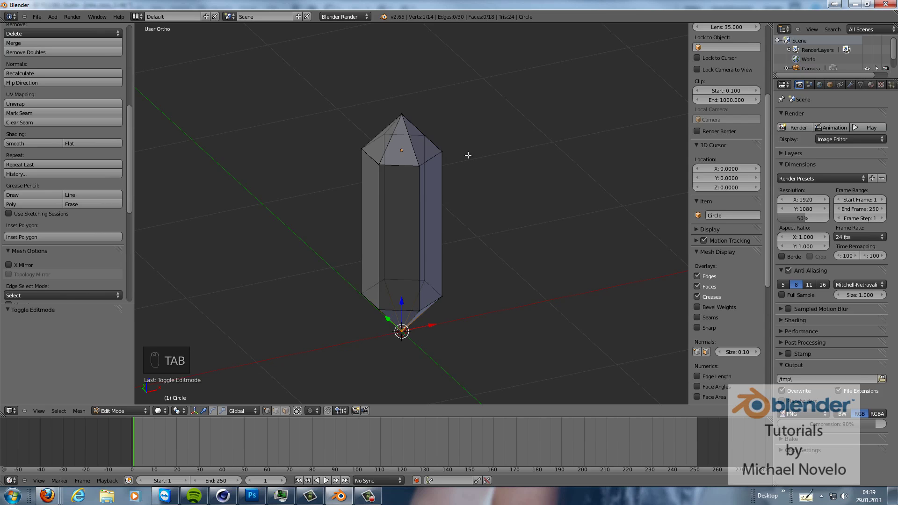
{"action": "key", "text": "a"}
{"action": "key", "text": "a"}
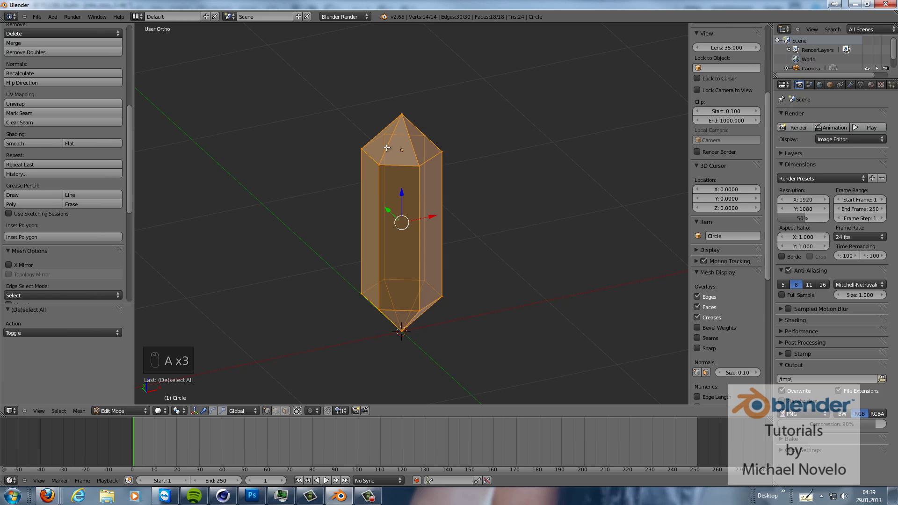
{"action": "left_click_drag", "start_coordinate": [771, 101], "coordinate": [436, 182]}
{"action": "key", "text": "Tab"}
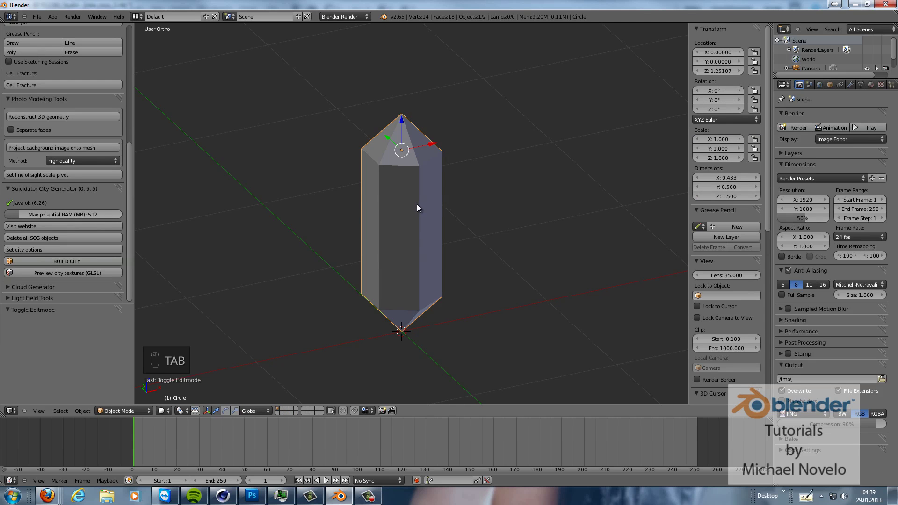
- Loop cut three horizontal edge rings around the prism body
{"action": "key", "text": "ctrl+r"}
{"action": "key", "text": "Tab"}
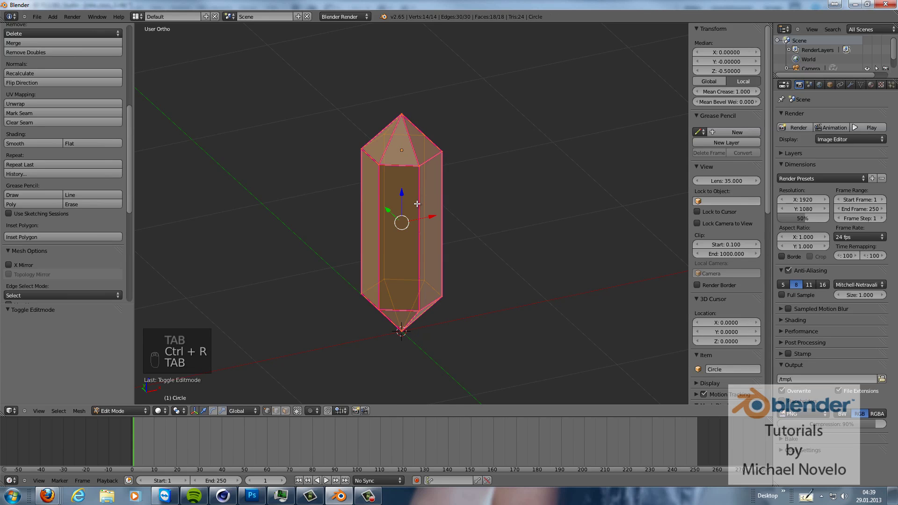
{"action": "key", "text": "ctrl+r"}
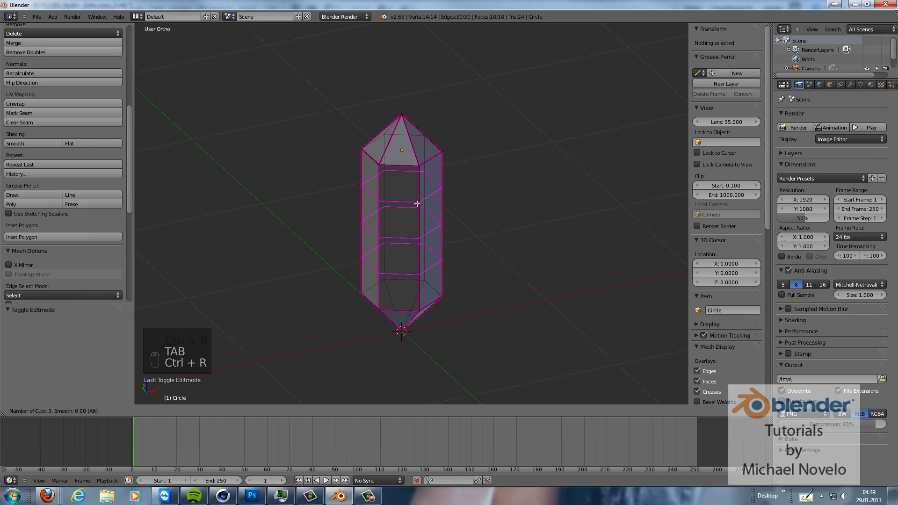
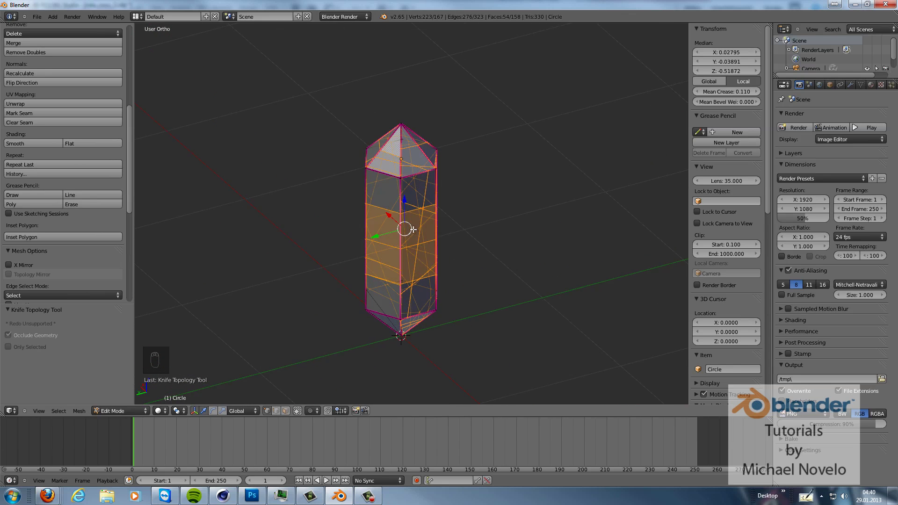
- Knife irregular diagonal crack lines across the crystal's side faces
{"action": "key", "text": "k"}
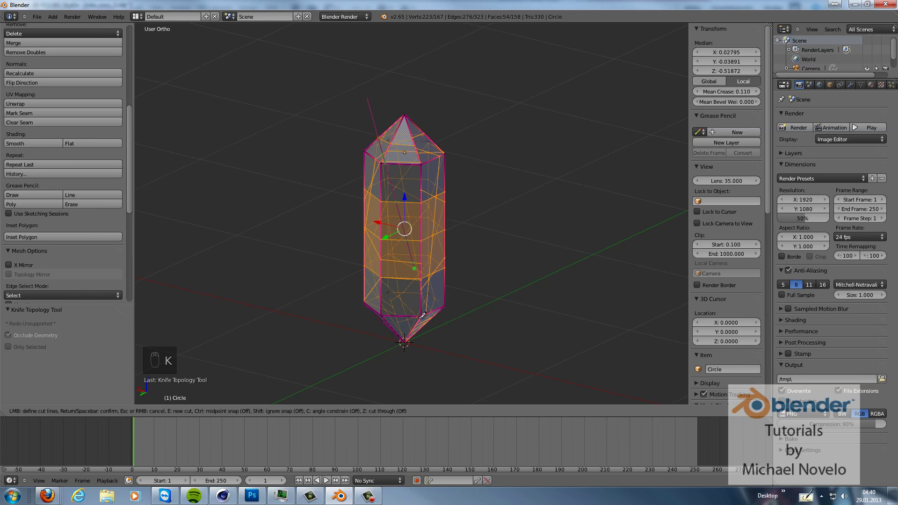
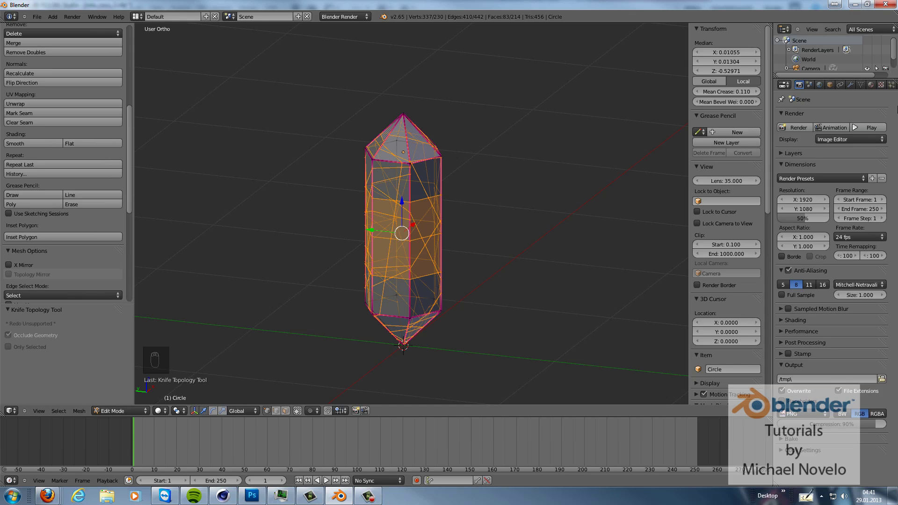
- Give the crystal a new default material and return it to Object Mode
{"action": "left_click_drag", "start_coordinate": [872, 94], "coordinate": [873, 117]}
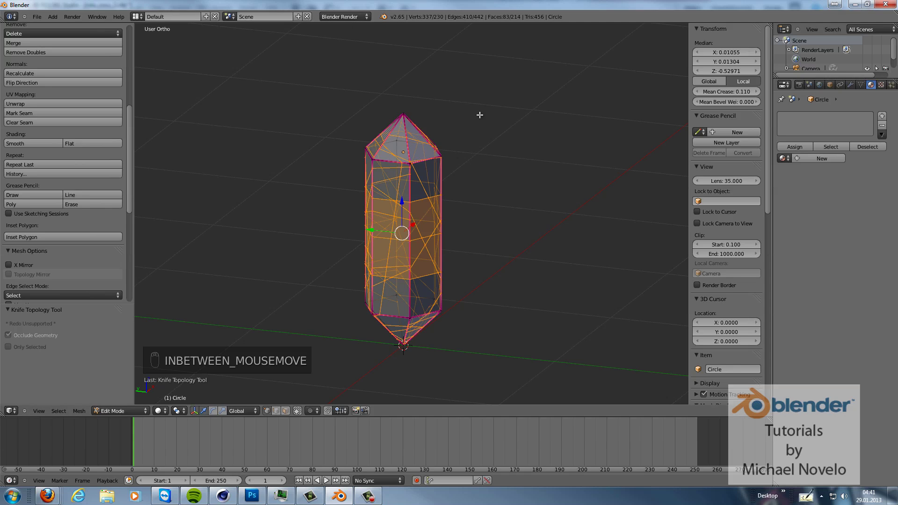
{"action": "left_click_drag", "start_coordinate": [821, 163], "coordinate": [835, 139]}
{"action": "key", "text": "Tab"}
{"action": "key", "text": "Tab"}
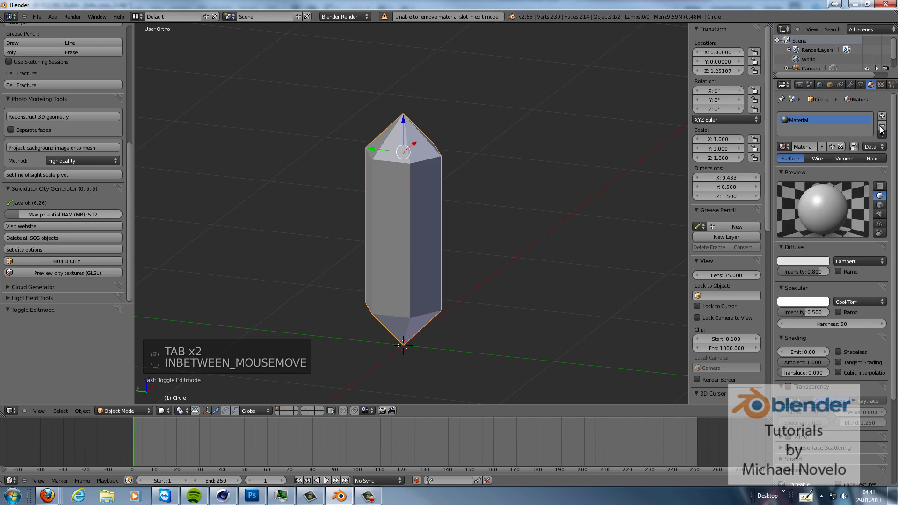
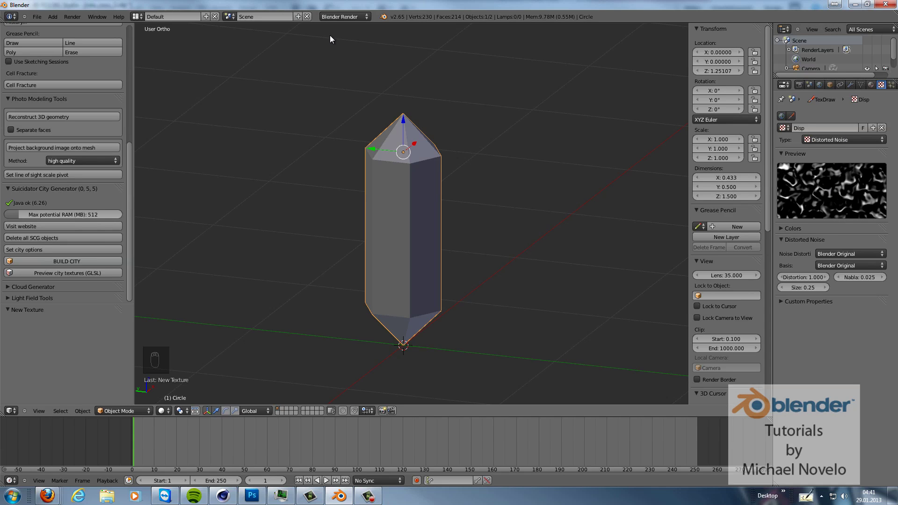
{"action": "left_click_drag", "start_coordinate": [348, 22], "coordinate": [829, 150]}
- Add a Displace modifier using the Disp texture with Strength lowered to 0.010
{"action": "left_click_drag", "start_coordinate": [829, 150], "coordinate": [847, 229]}
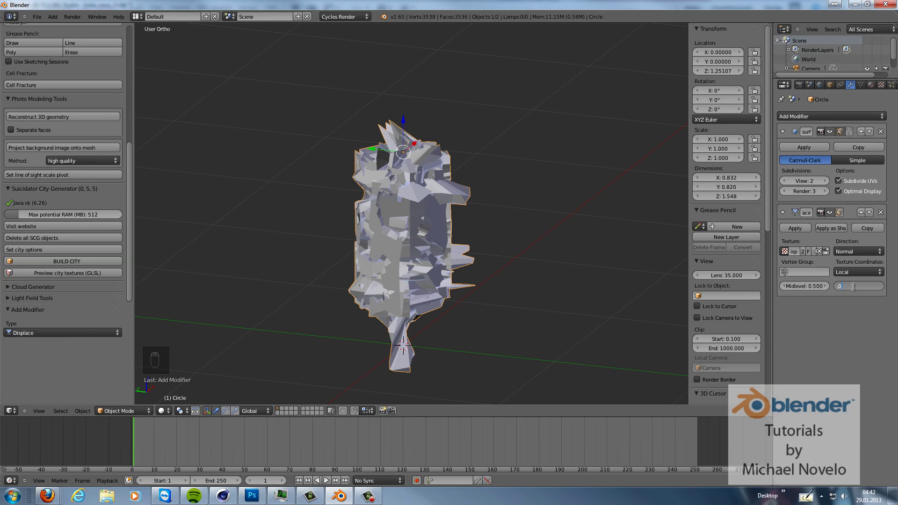
{"action": "left_click_drag", "start_coordinate": [435, 209], "coordinate": [417, 259]}
{"action": "left_click_drag", "start_coordinate": [535, 213], "coordinate": [537, 189]}
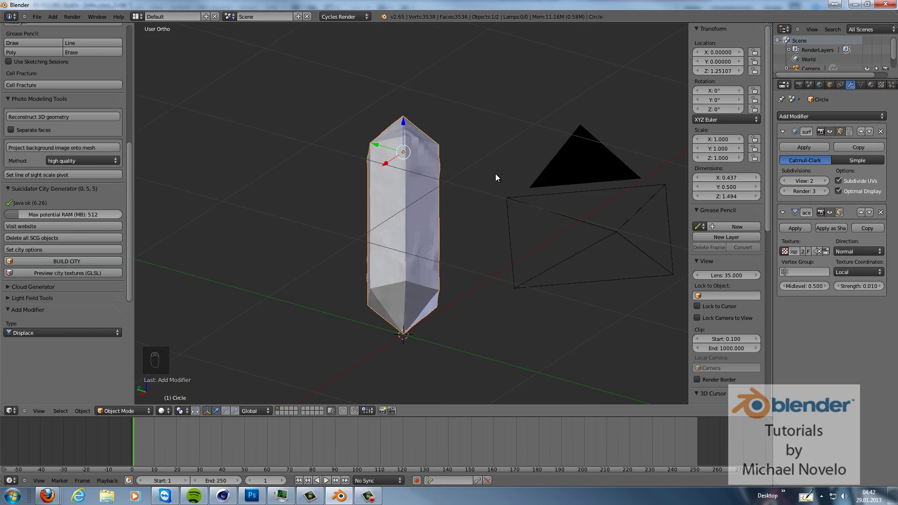
{"action": "left_click_drag", "start_coordinate": [481, 220], "coordinate": [468, 239]}
{"action": "key", "text": "shift+a"}
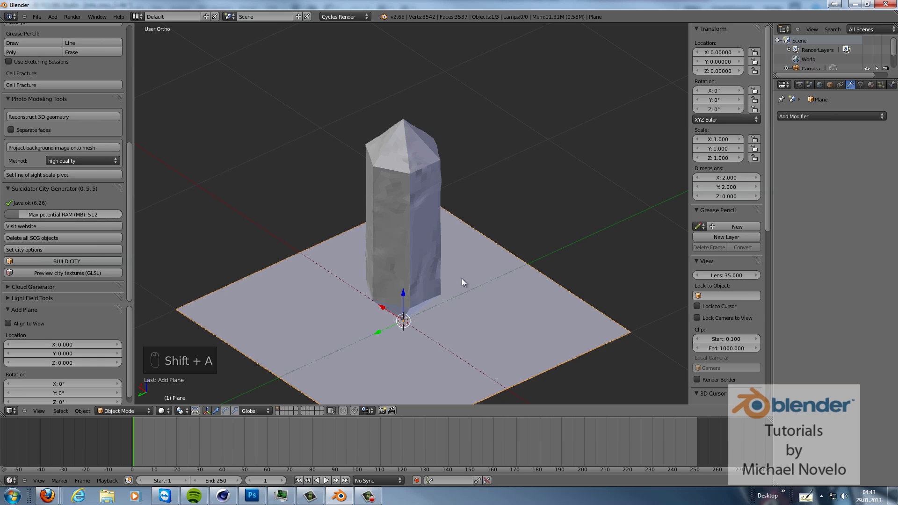
- Align the camera to the current view and reposition the ground plane to fill the shot
{"action": "key", "text": "ctrl+alt+KP_0"}
{"action": "key", "text": "g"}
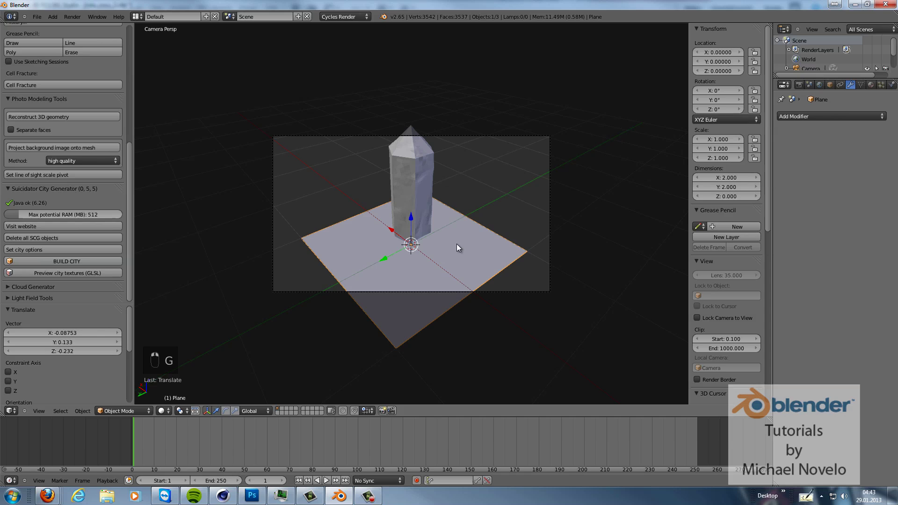
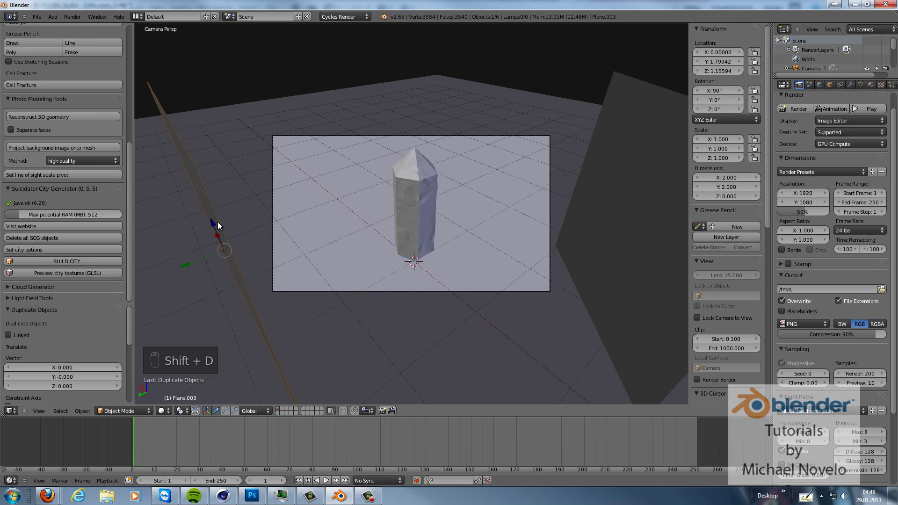
- Rotate the copied panel 90° on X to lie flat and raise it above the scene
{"action": "key", "text": "r"}
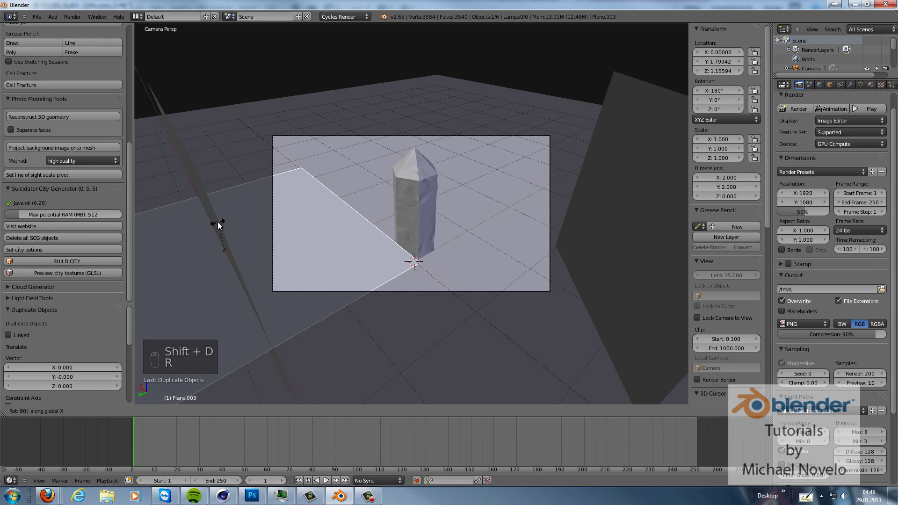
{"action": "left_click_drag", "start_coordinate": [213, 210], "coordinate": [218, 67]}
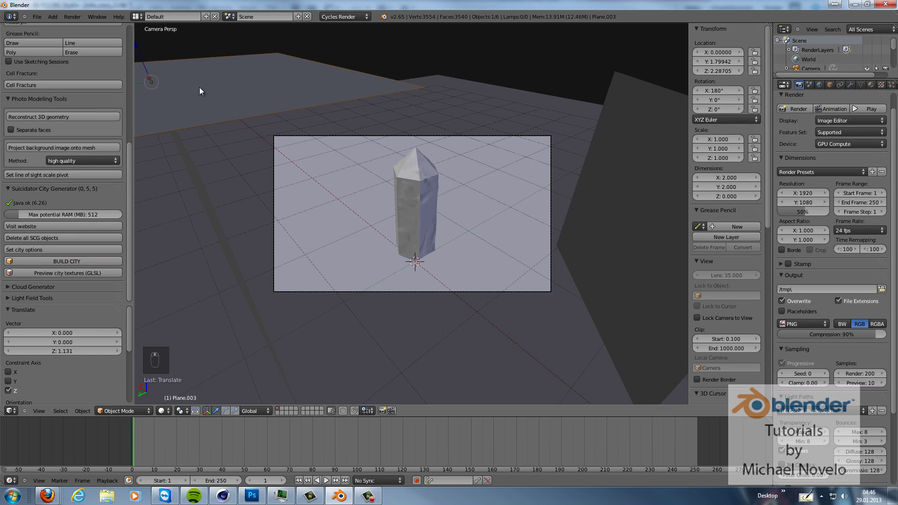
{"action": "left_click_drag", "start_coordinate": [239, 84], "coordinate": [376, 85]}
{"action": "key", "text": "KP_7"}
- Scale the overhead panel up about 2.78 and lift it higher along Z above the crystal
{"action": "key", "text": "s"}
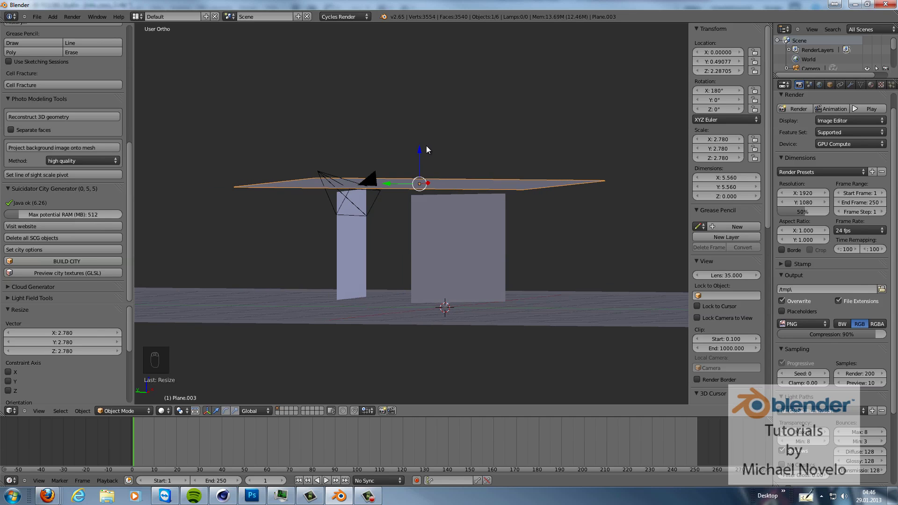
{"action": "middle_click", "coordinate": [497, 119]}
{"action": "left_click_drag", "start_coordinate": [493, 119], "coordinate": [524, 234]}
- Give the floor plane a white Diffuse BSDF material with zero roughness
{"action": "left_click_drag", "start_coordinate": [524, 233], "coordinate": [875, 88]}
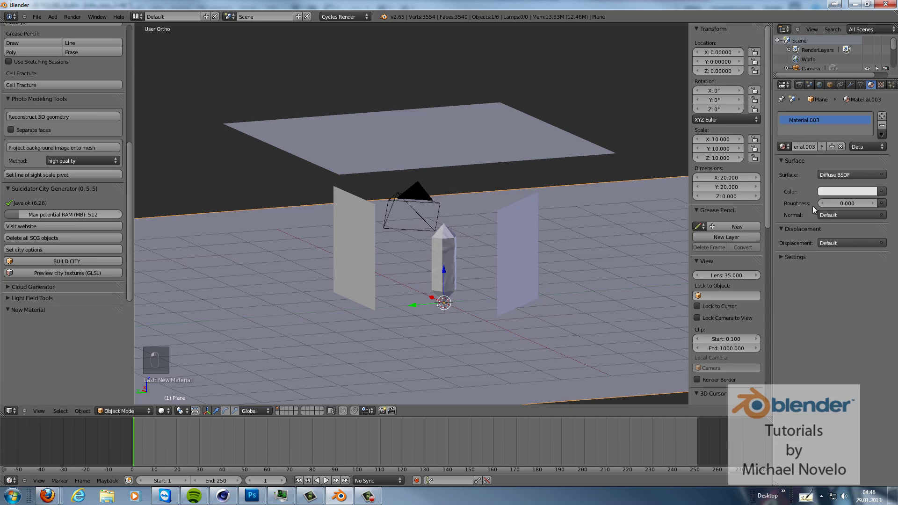
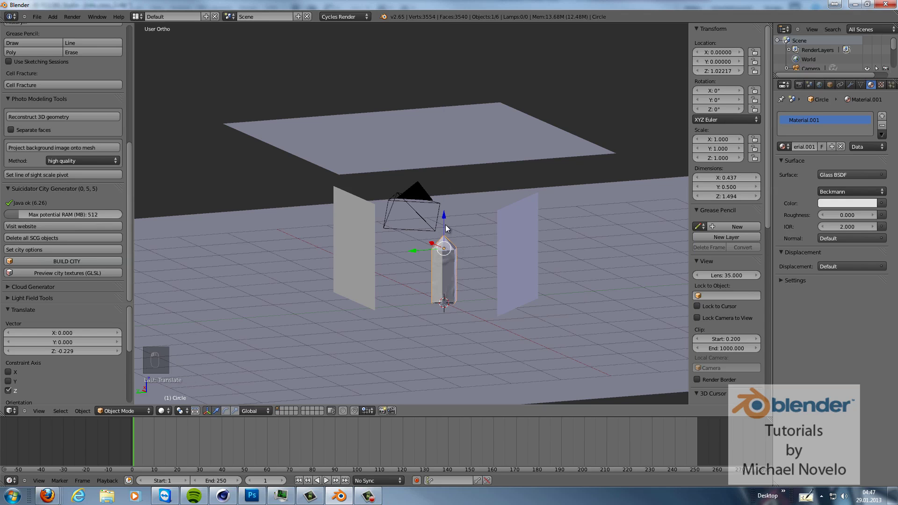
- Duplicate the glass crystal, tilt the copy sideways and slide it next to the first
{"action": "key", "text": "shift+d"}
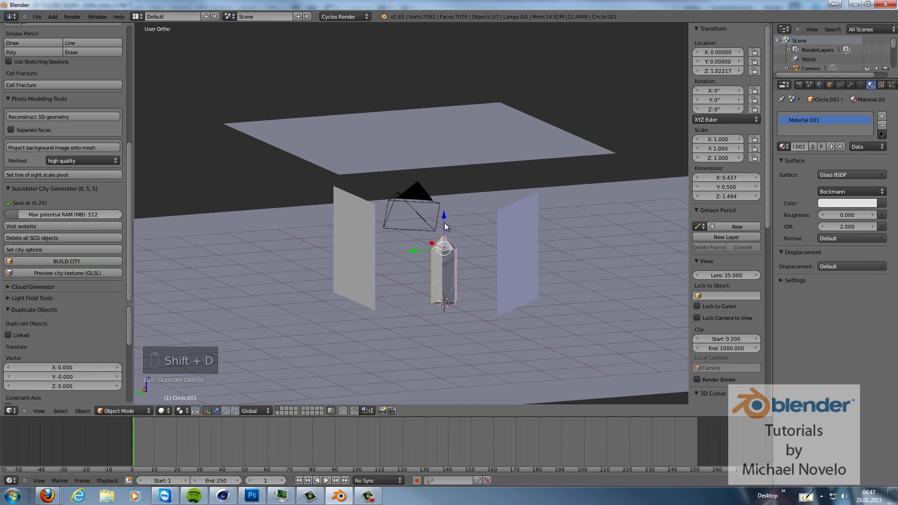
{"action": "key", "text": "r"}
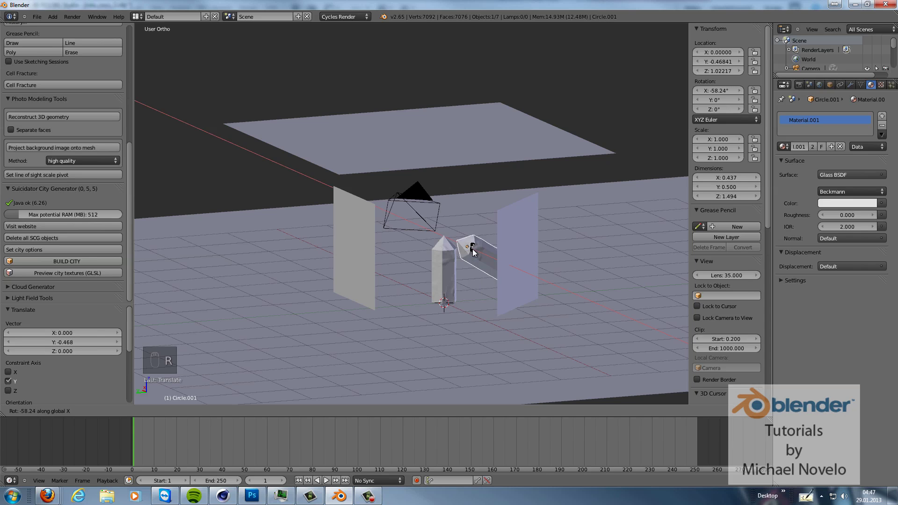
{"action": "left_click_drag", "start_coordinate": [473, 259], "coordinate": [492, 246]}
{"action": "left_click_drag", "start_coordinate": [497, 239], "coordinate": [465, 251]}
- Duplicate again, spin the copy to a new facing and shrink it smaller
{"action": "key", "text": "shift+d"}
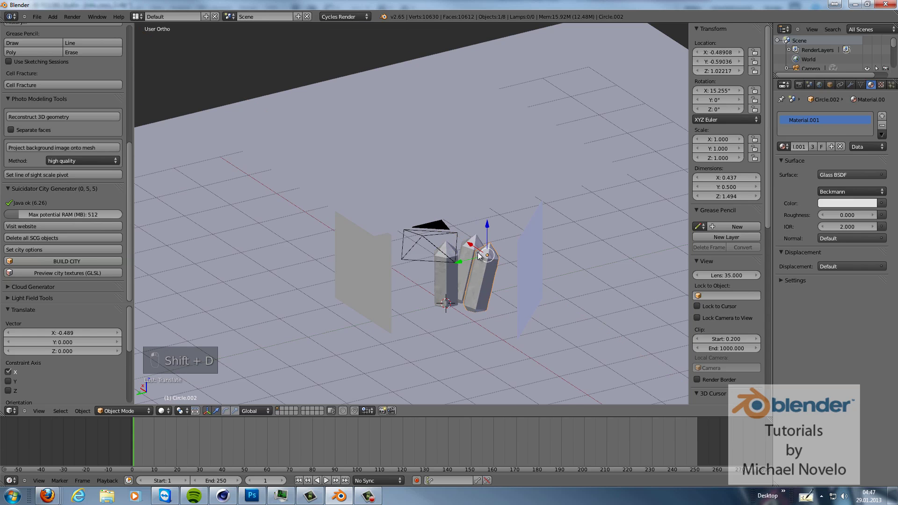
{"action": "key", "text": "r"}
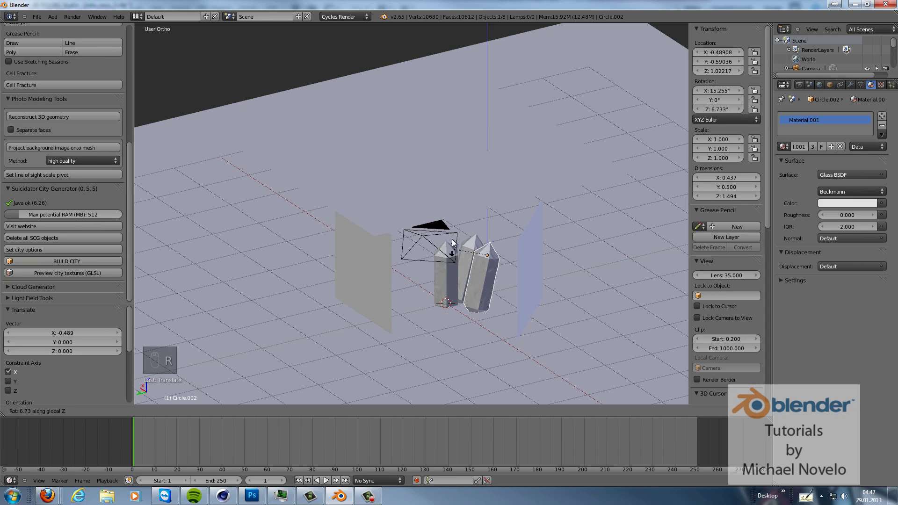
{"action": "left_click_drag", "start_coordinate": [474, 217], "coordinate": [483, 252]}
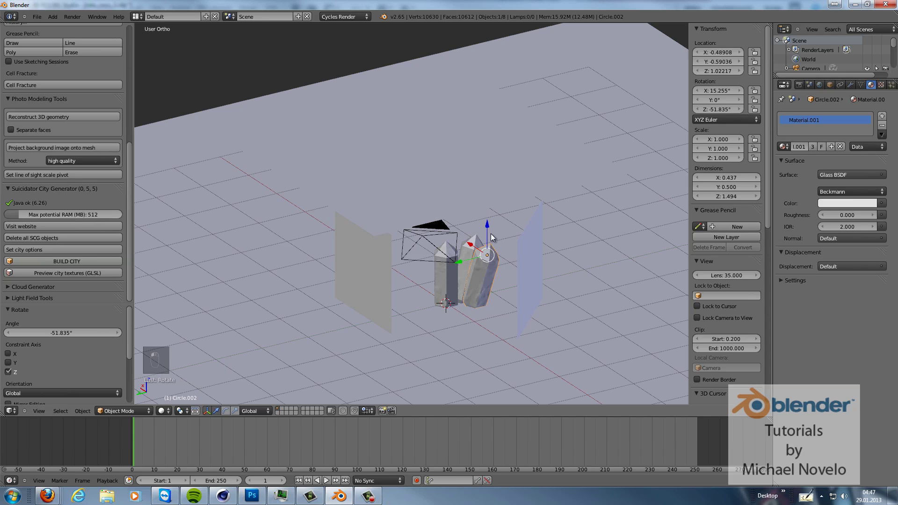
{"action": "key", "text": "s"}
{"action": "left_click", "coordinate": [470, 264]}
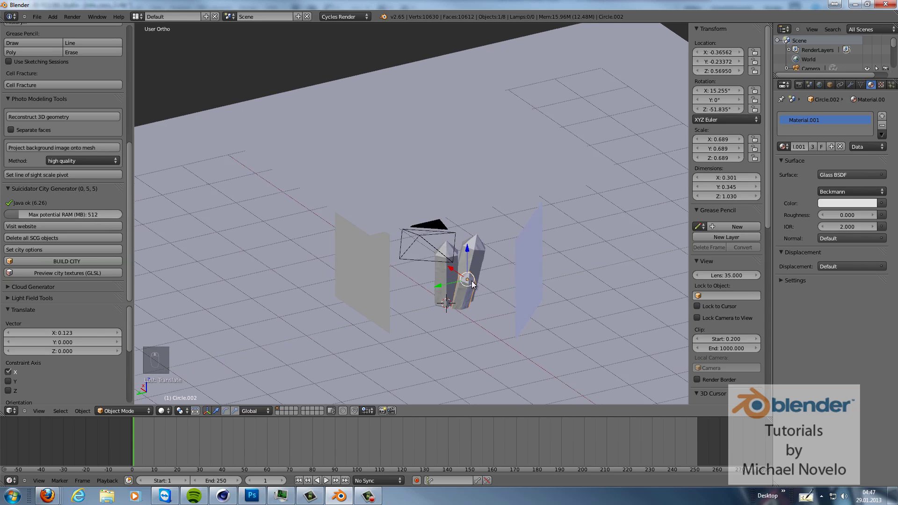
{"action": "left_click_drag", "start_coordinate": [467, 282], "coordinate": [455, 280]}
{"action": "left_click_drag", "start_coordinate": [461, 280], "coordinate": [478, 279]}
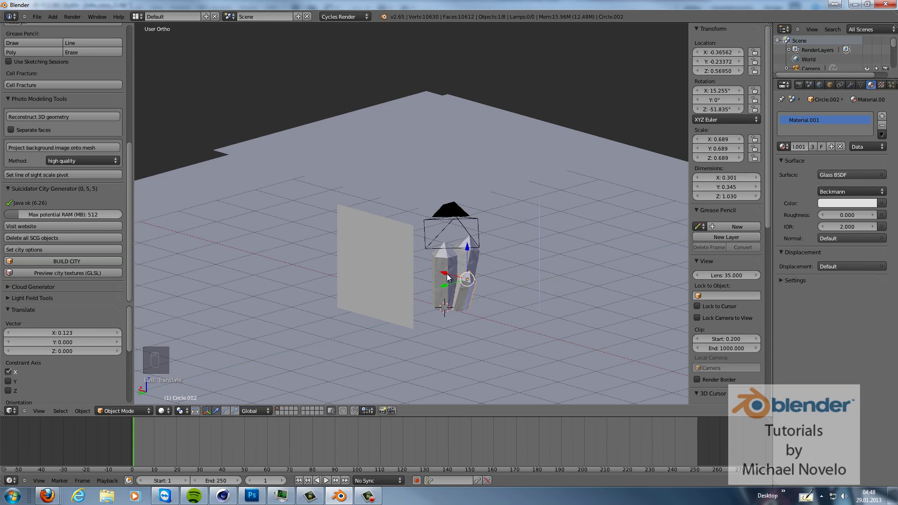
{"action": "left_click_drag", "start_coordinate": [450, 265], "coordinate": [449, 265]}
- Duplicate a third crystal, rescale, tilt and shift it along Y, then check camera view
{"action": "key", "text": "shift+d"}
{"action": "key", "text": "s"}
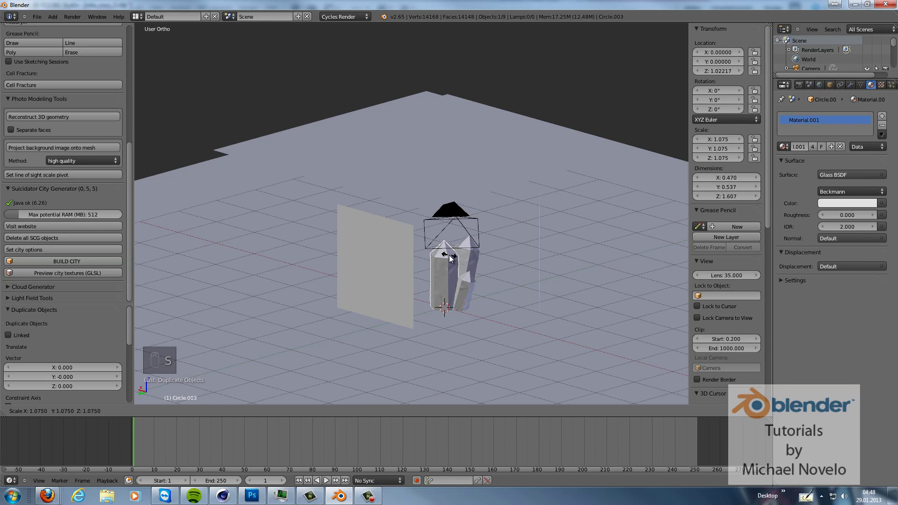
{"action": "left_click_drag", "start_coordinate": [454, 290], "coordinate": [466, 272]}
{"action": "key", "text": "r"}
{"action": "left_click_drag", "start_coordinate": [463, 252], "coordinate": [405, 261]}
{"action": "key", "text": "KP_0"}
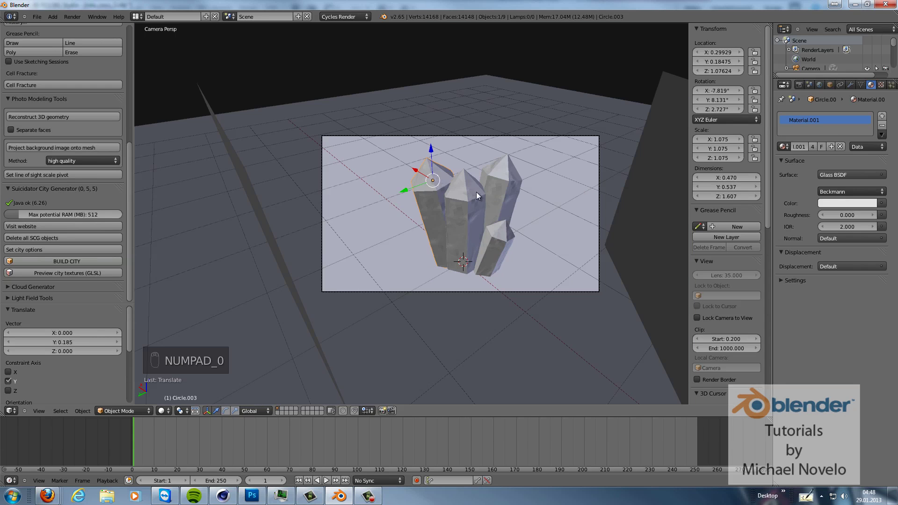